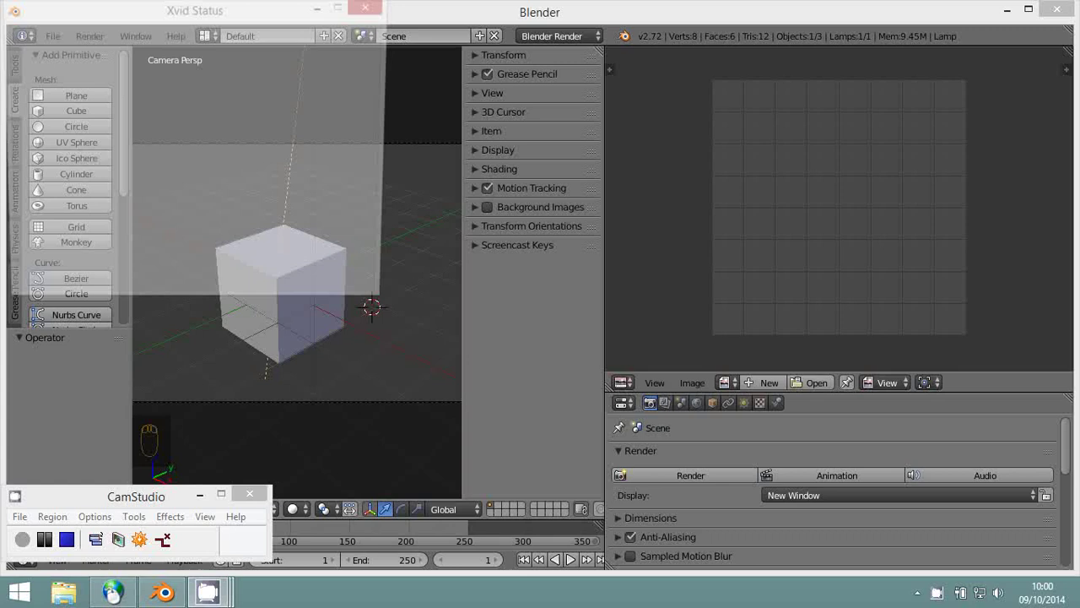
- Delete the default cube and turn the image editor area into a Node Editor
left_click_drag(366, 376, 354, 360)
left_click_drag(307, 319, 354, 359)
key("x")
left_click_drag(611, 561, 485, 198)
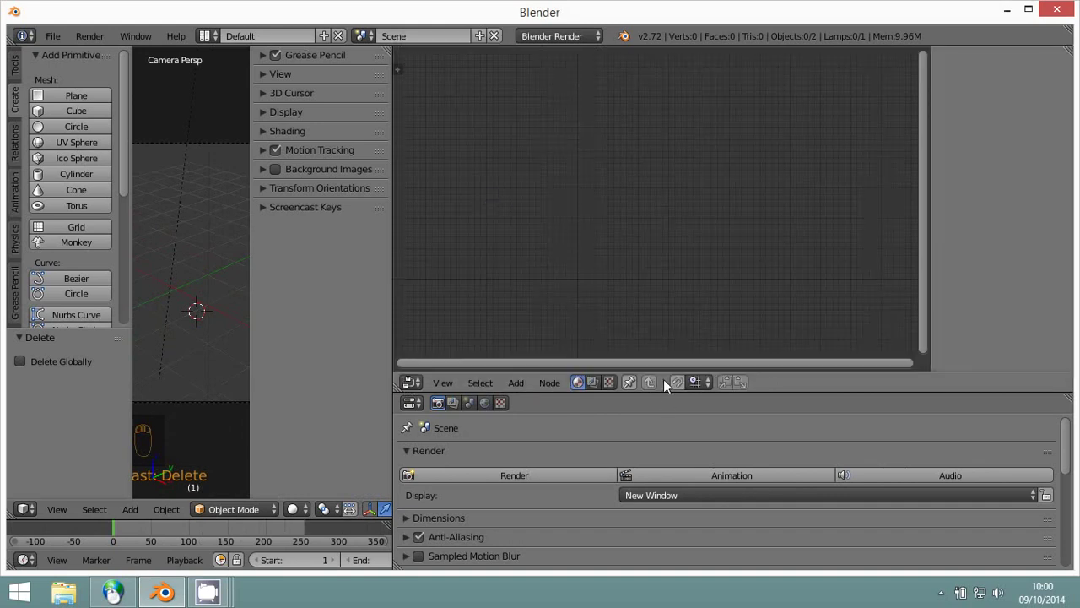
- Enable compositing nodes with backdrop and move the Composite node to the right of Render Layers
left_click(449, 392)
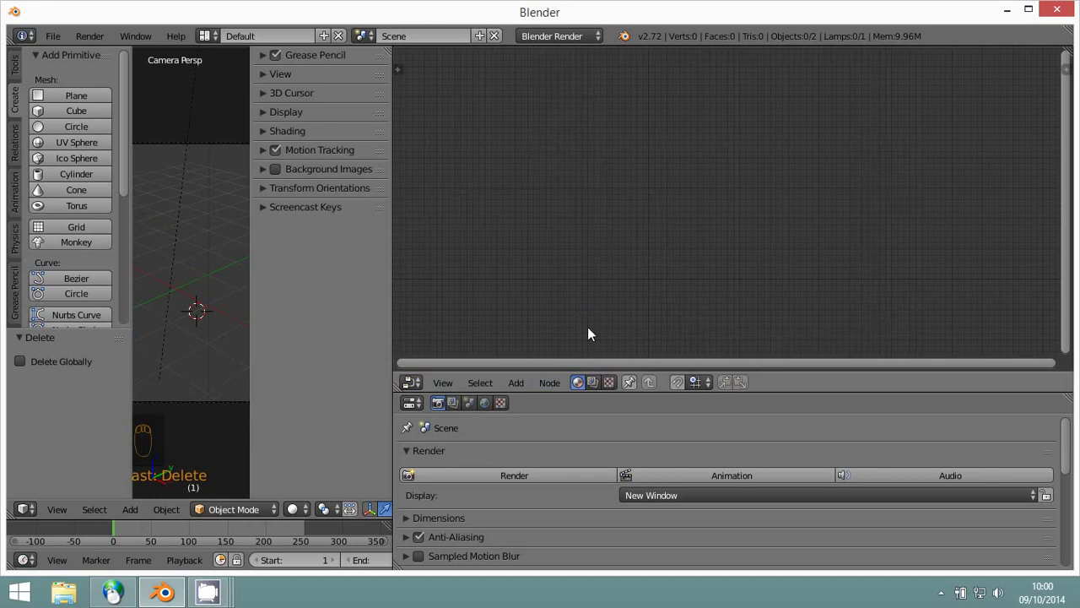
left_click(602, 381)
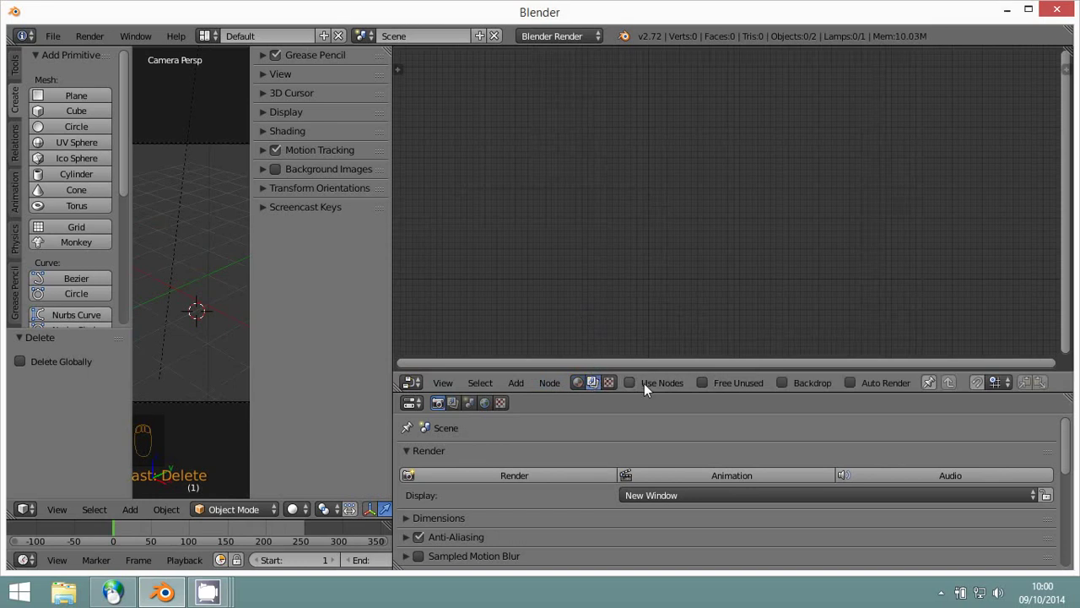
left_click(637, 389)
left_click(714, 293)
left_click_drag(625, 171, 788, 402)
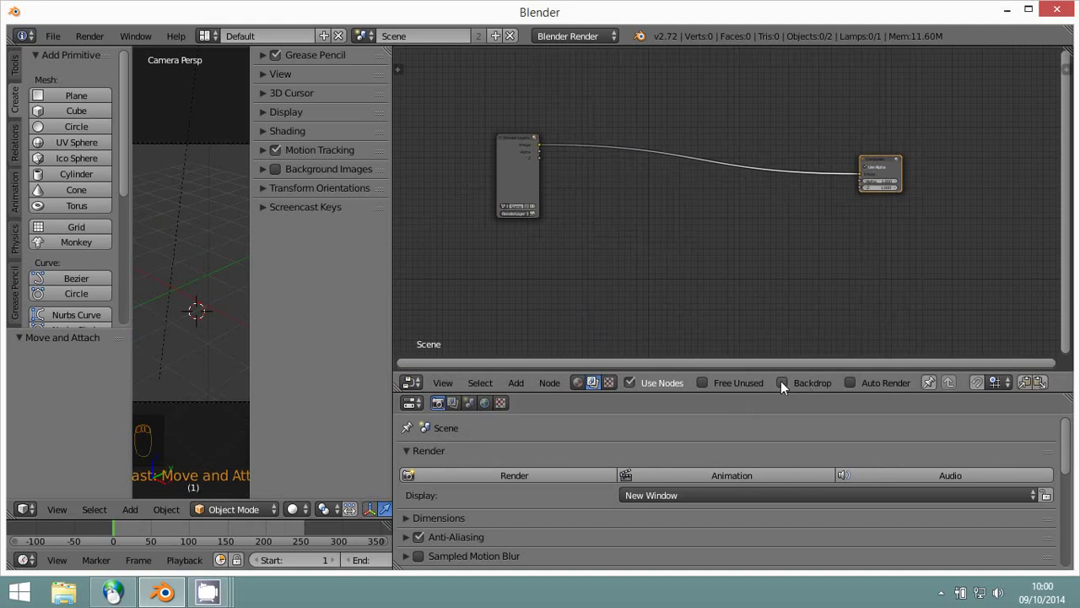
- Add a Viewer output node linked to the render image, then delete the Render Layers node
left_click_drag(786, 388, 631, 356)
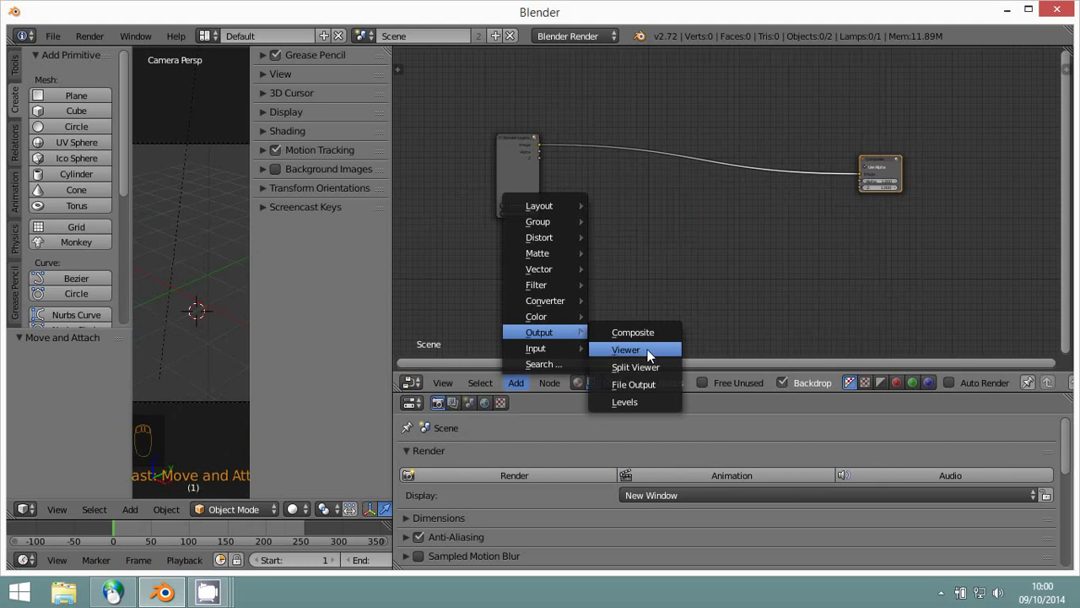
left_click(839, 247)
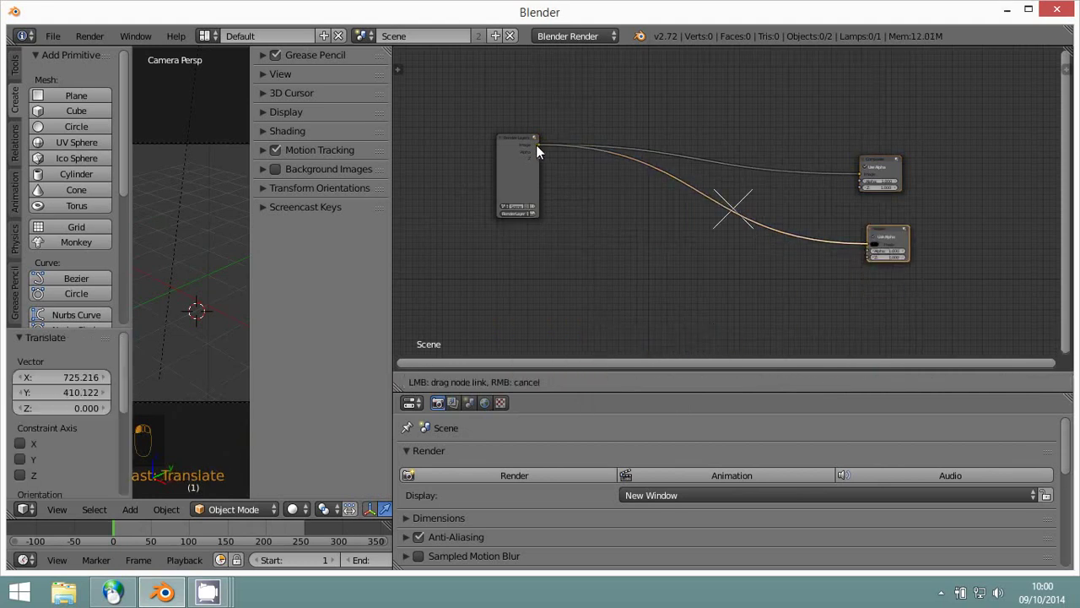
left_click_drag(526, 153, 550, 199)
left_click(550, 200)
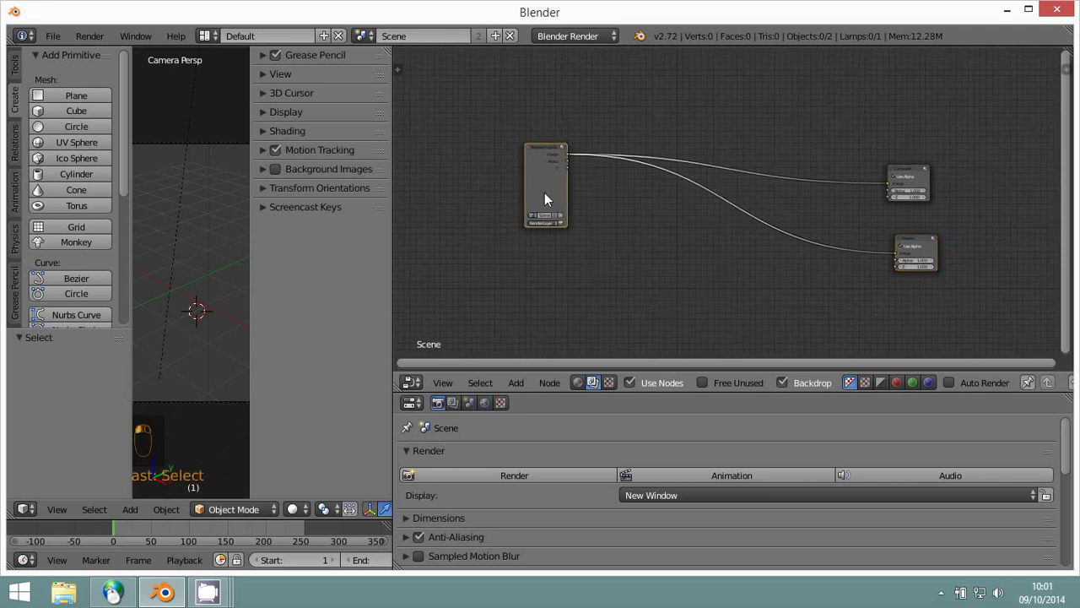
key("x")
- Add an Image input node holding the magazine cover and link it to Composite and Viewer
left_click(519, 384)
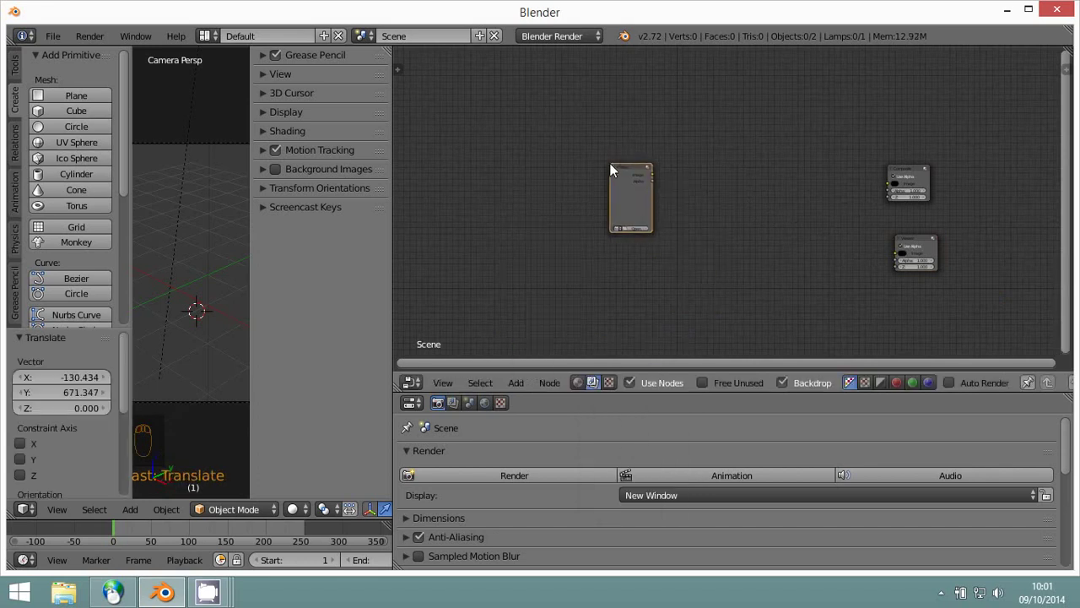
left_click_drag(648, 224, 632, 169)
left_click(633, 169)
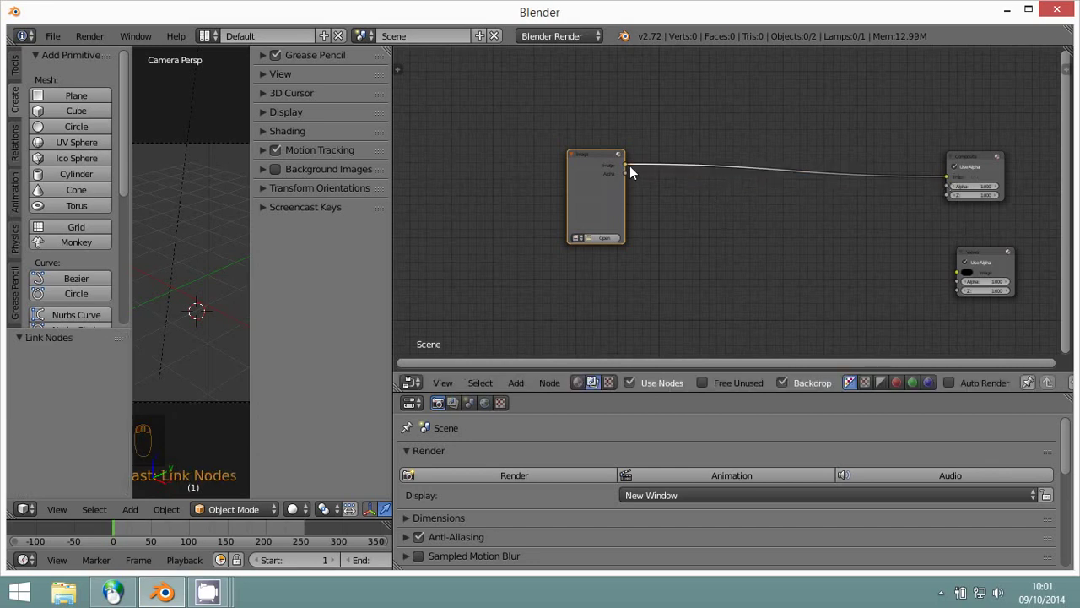
left_click(633, 172)
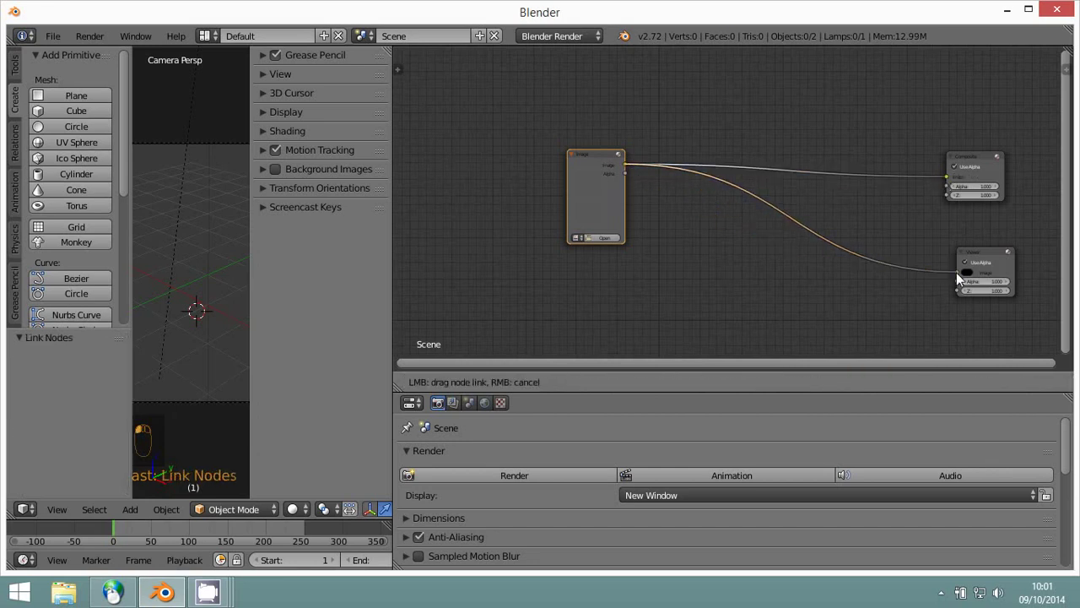
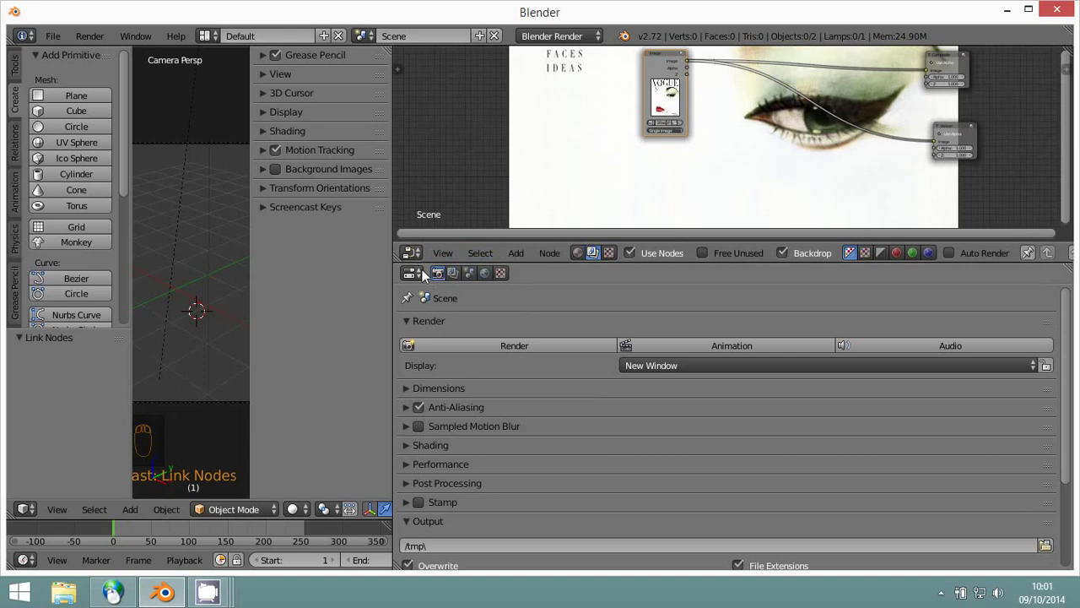
- Expand render Dimensions (1920×1080 at 60%) and insert a Scale node between the picture and outputs
left_click(411, 395)
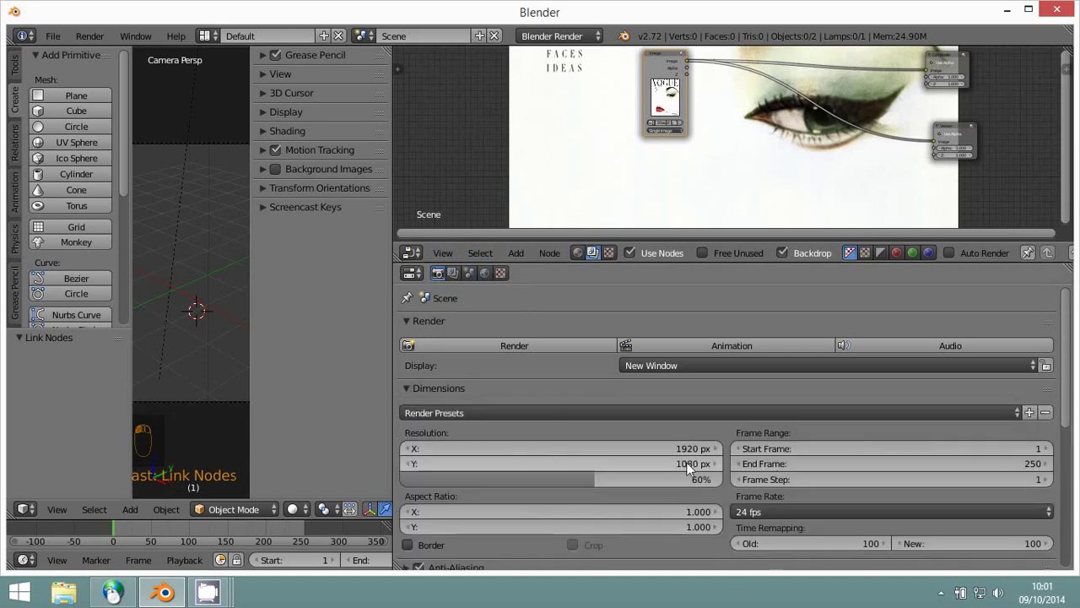
left_click(682, 192)
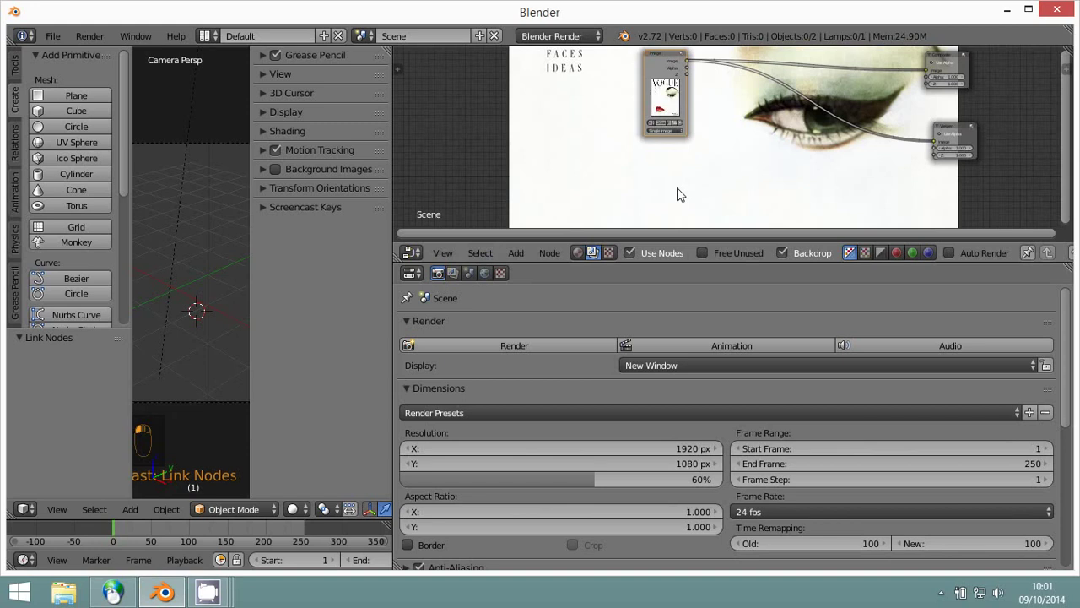
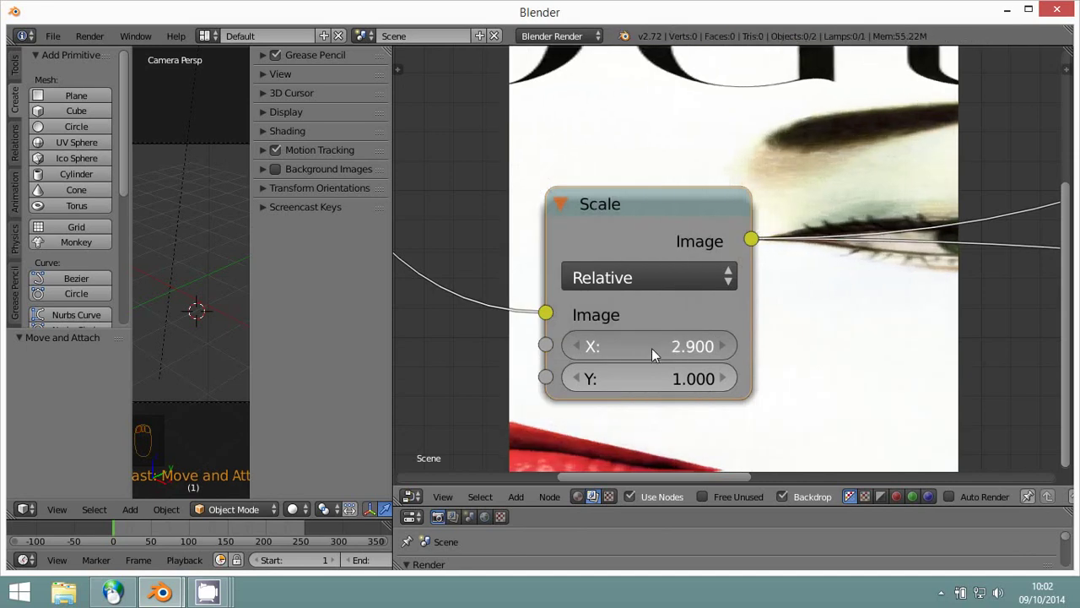
- Set the Scale node to Render Size with Stretch so the picture fills the frame
left_click(640, 277)
left_click(650, 153)
left_click(654, 191)
- Zoom the node view out and render the current frame with F12
left_click_drag(485, 563, 528, 499)
left_click(527, 498)
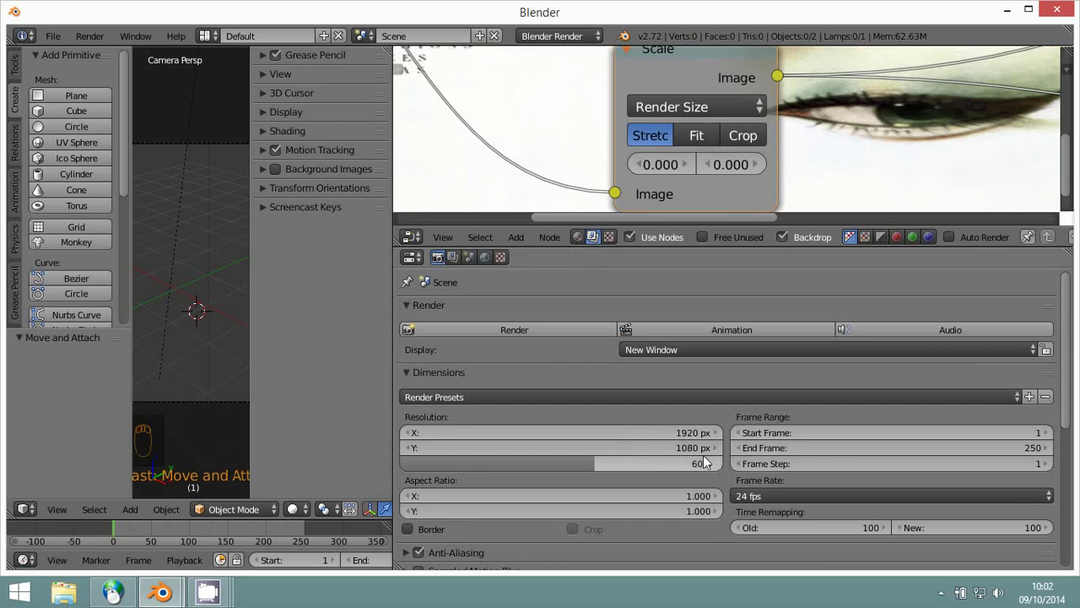
left_click_drag(569, 177, 575, 176)
key("v")
key("v")
key("v")
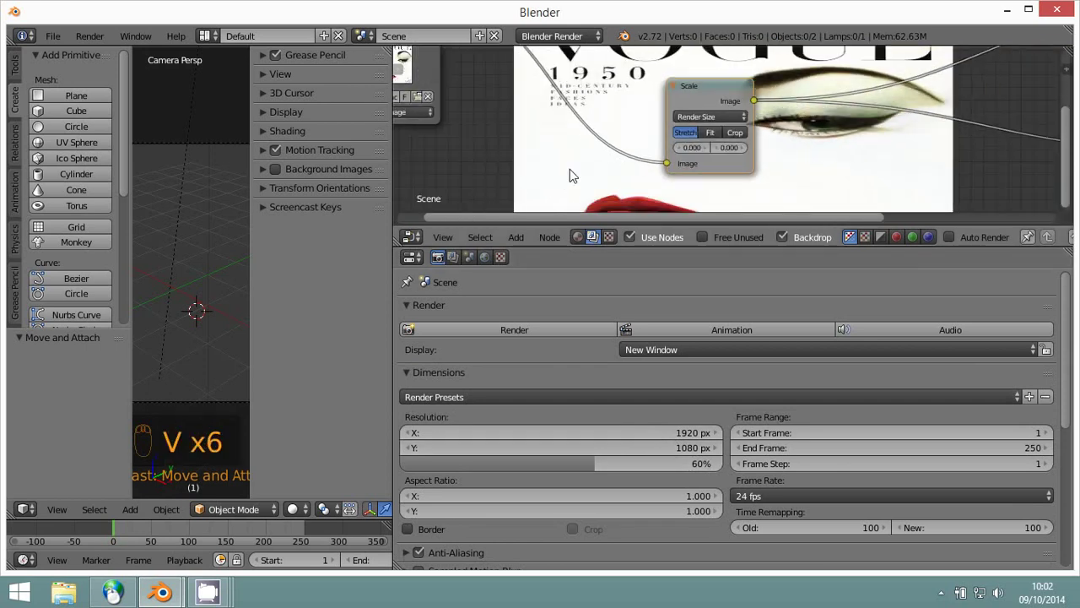
key("F12")
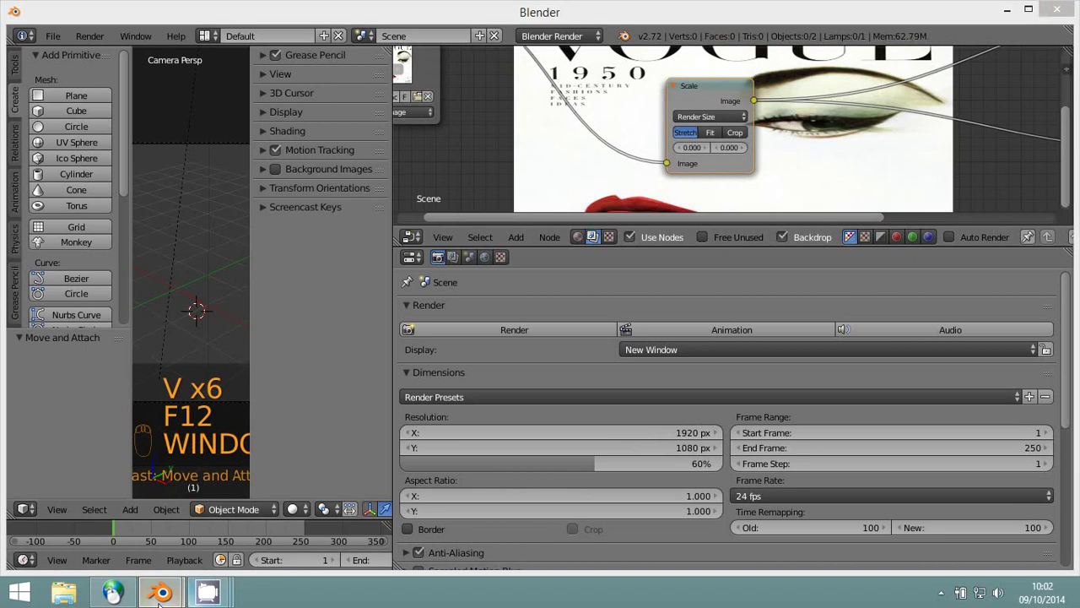